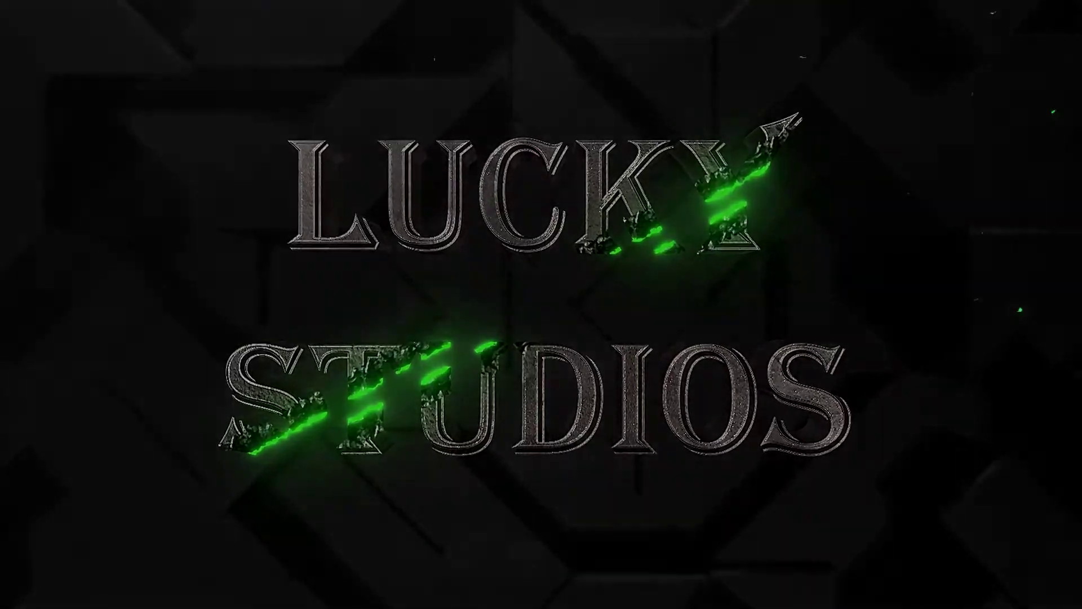
Step: Orbit around the axe head, then switch to front view facing the reference image
left_click(554, 312)
scroll("up", 3)
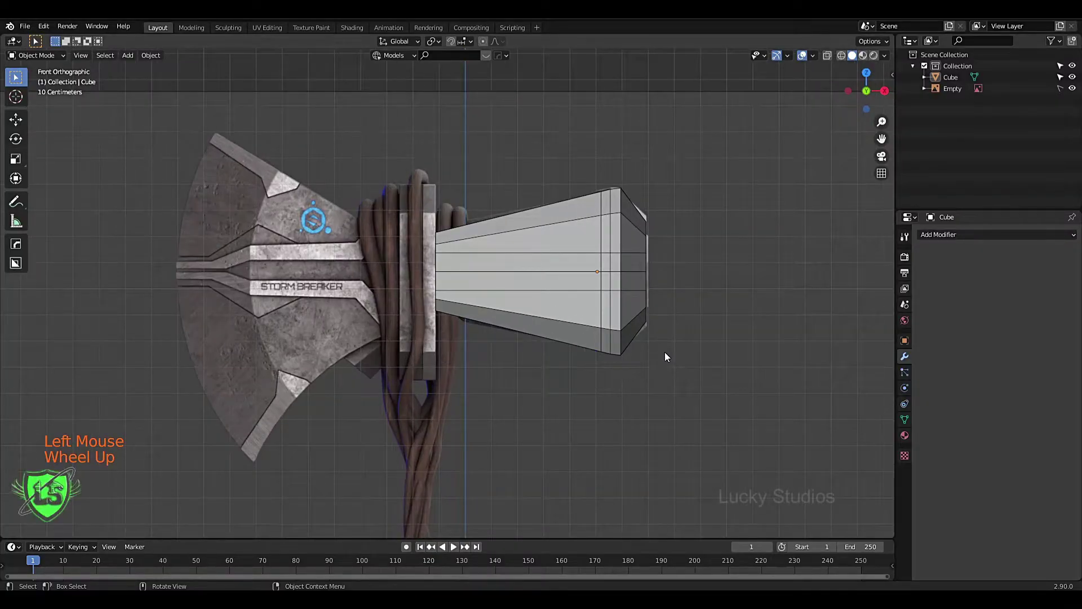
scroll("down", 3)
middle_click(653, 330)
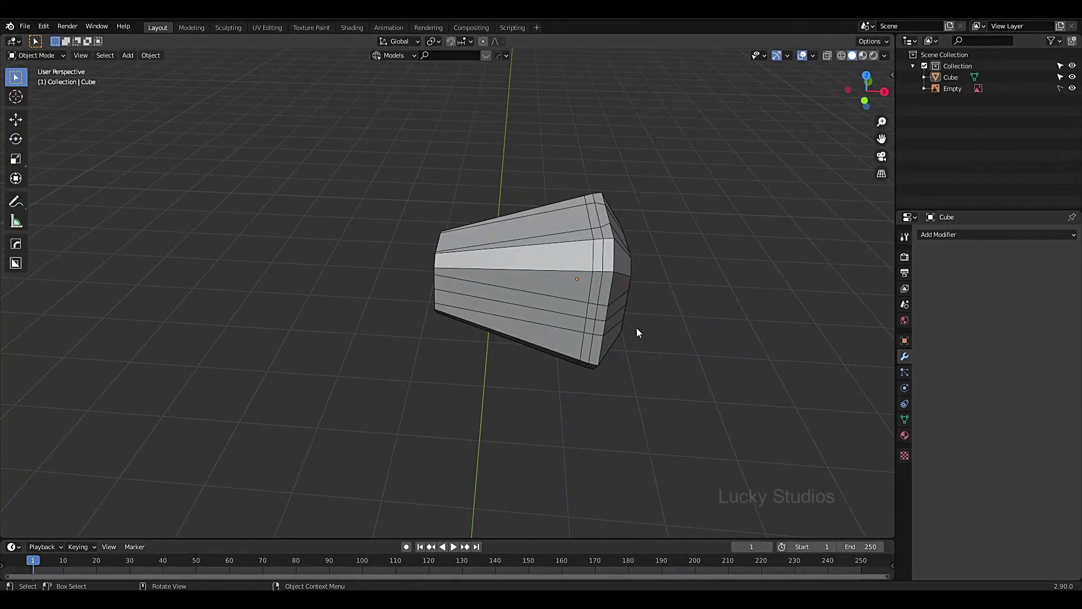
key("KP_1")
Step: Enable X-ray shading via the Z pie menu and frame the see-through axe head
scroll("up", 3)
key("z")
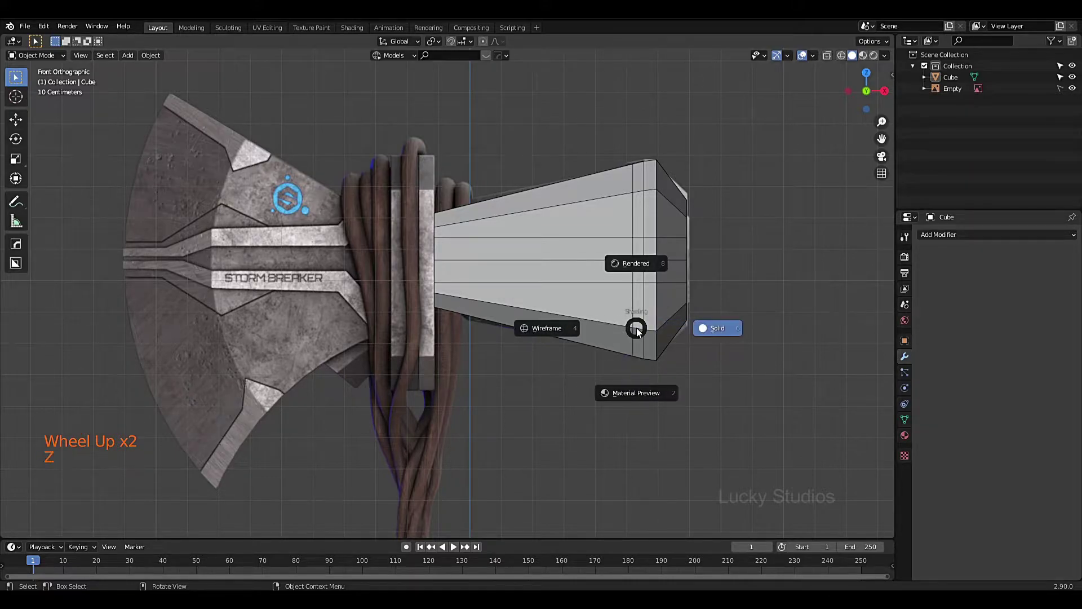
scroll("up", 3)
scroll("up", 3)
middle_click(618, 310)
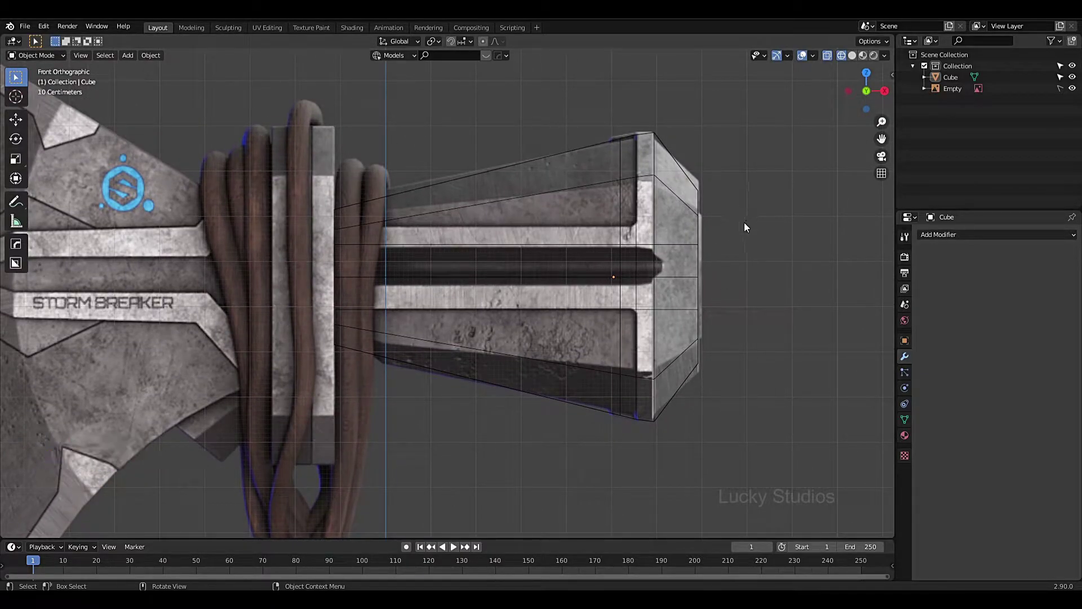
Step: Box-select the axe head cube in the viewport
left_click(770, 124)
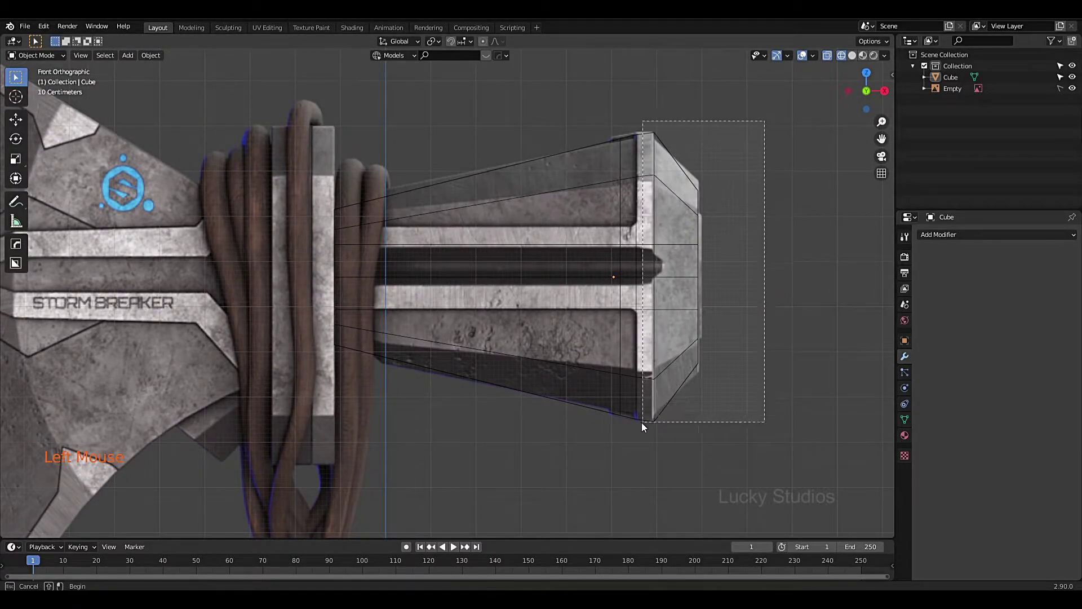
left_click(748, 229)
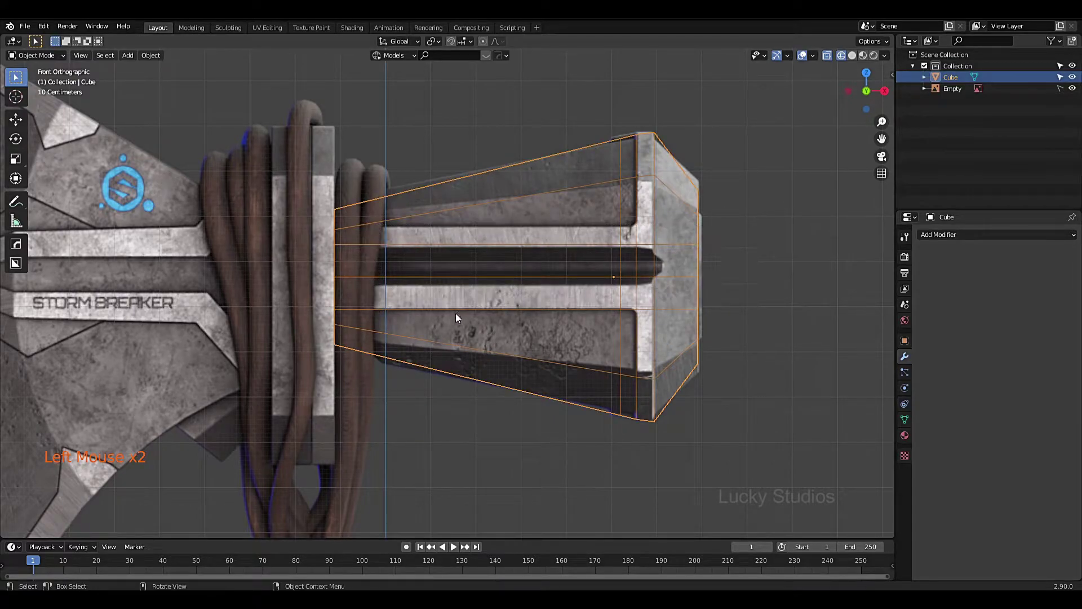
left_click(730, 125)
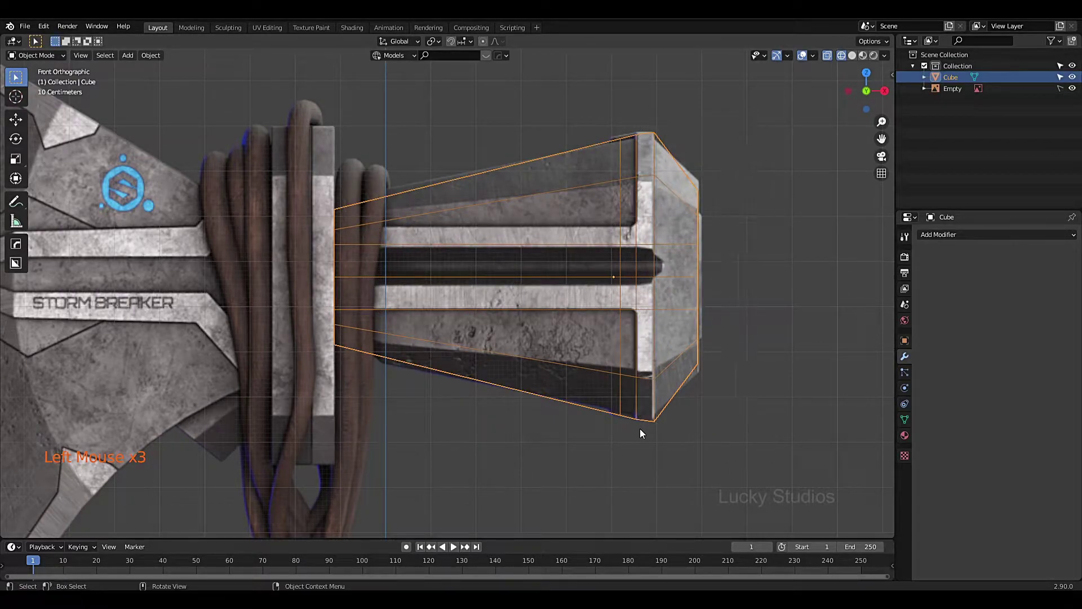
left_click(386, 147)
left_click(620, 469)
Step: Orbit into a perspective view of the selected axe head
scroll("down", 3)
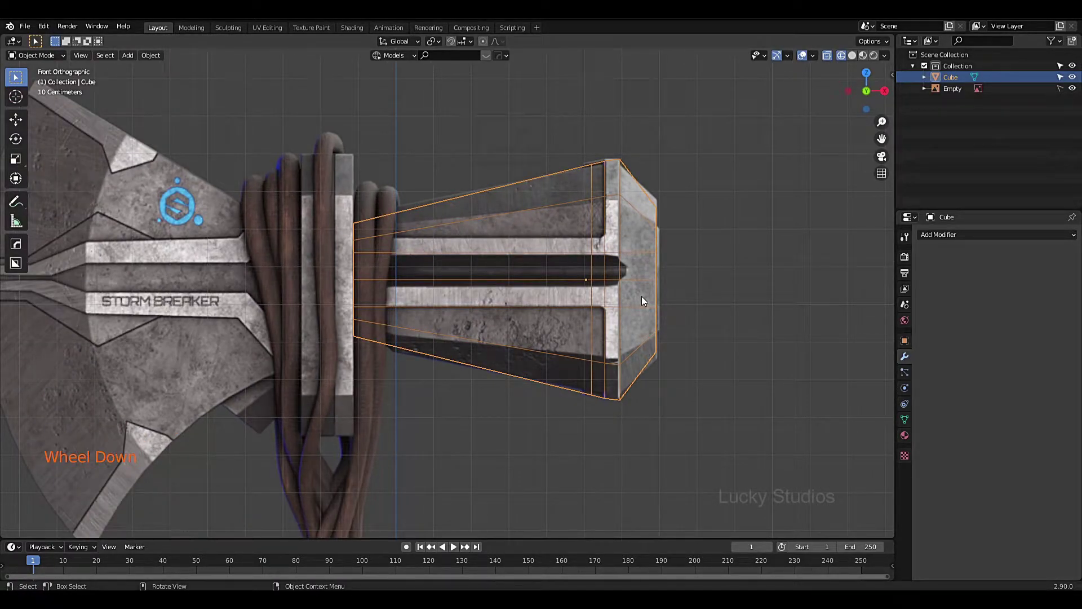
scroll("down", 3)
middle_click(681, 233)
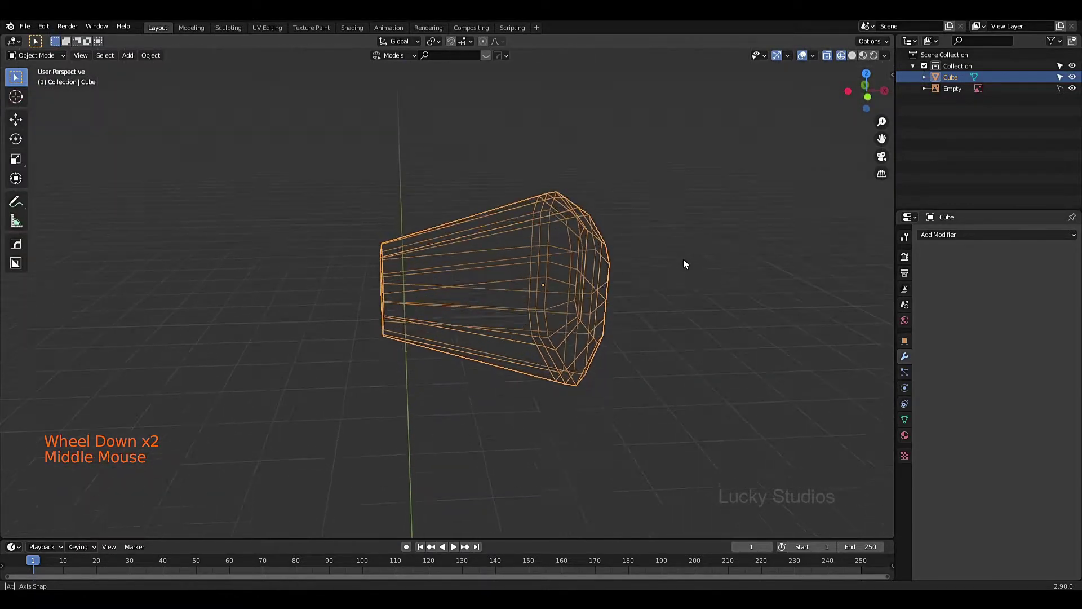
scroll("up", 3)
Step: Enter Edit Mode on the axe head and show the mesh solid instead of see-through
key("Tab")
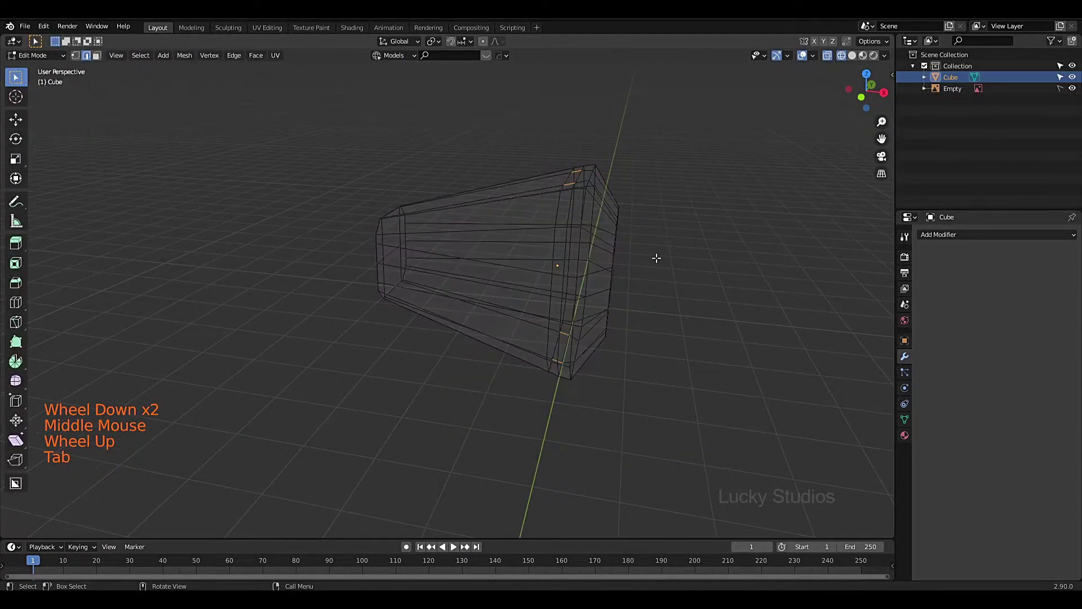
key("z")
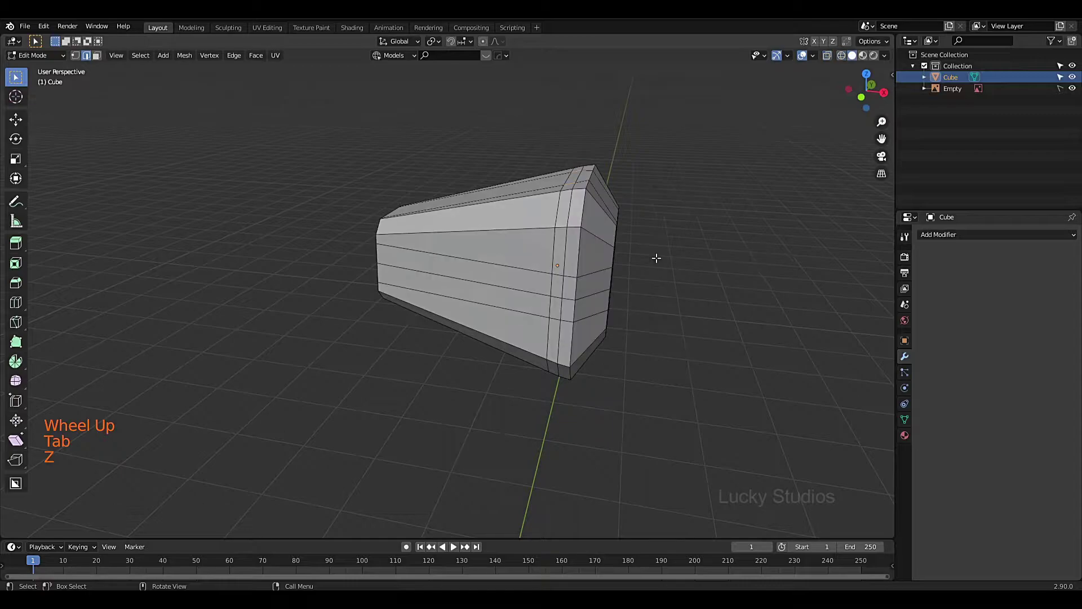
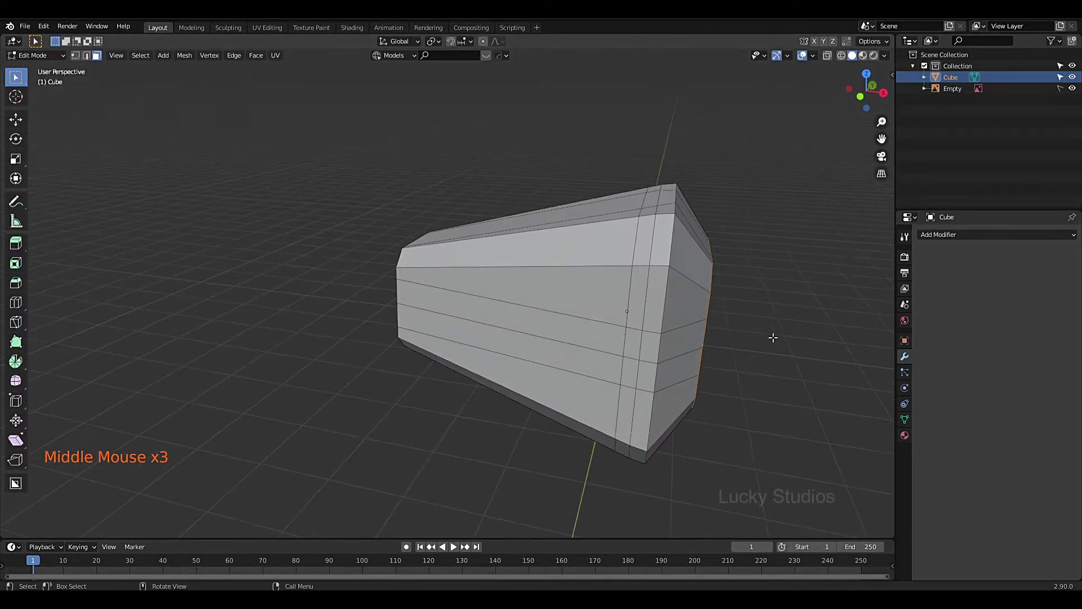
Step: Grow the selection to the loop of faces at the axe head's tip
key("ctrl+KP_Add")
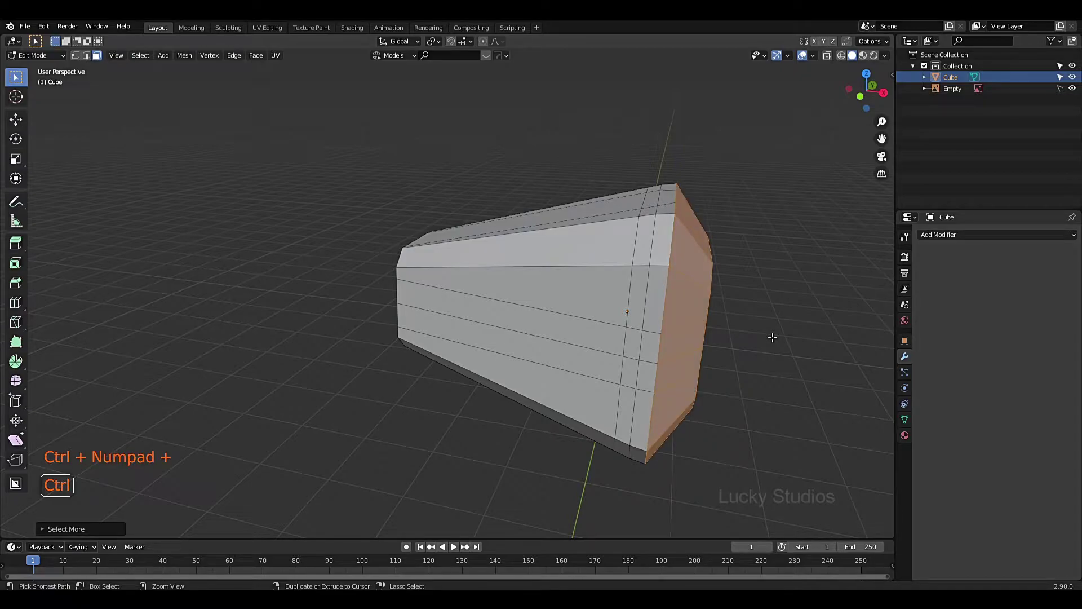
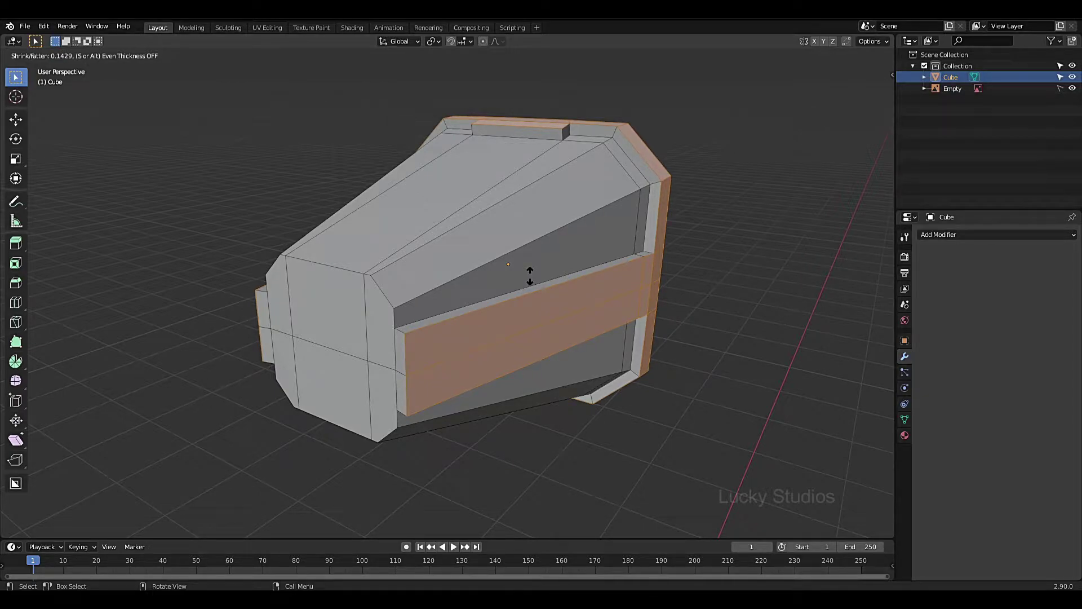
Step: Inspect the raised band and clear the face selection
scroll("down", 3)
middle_click(547, 314)
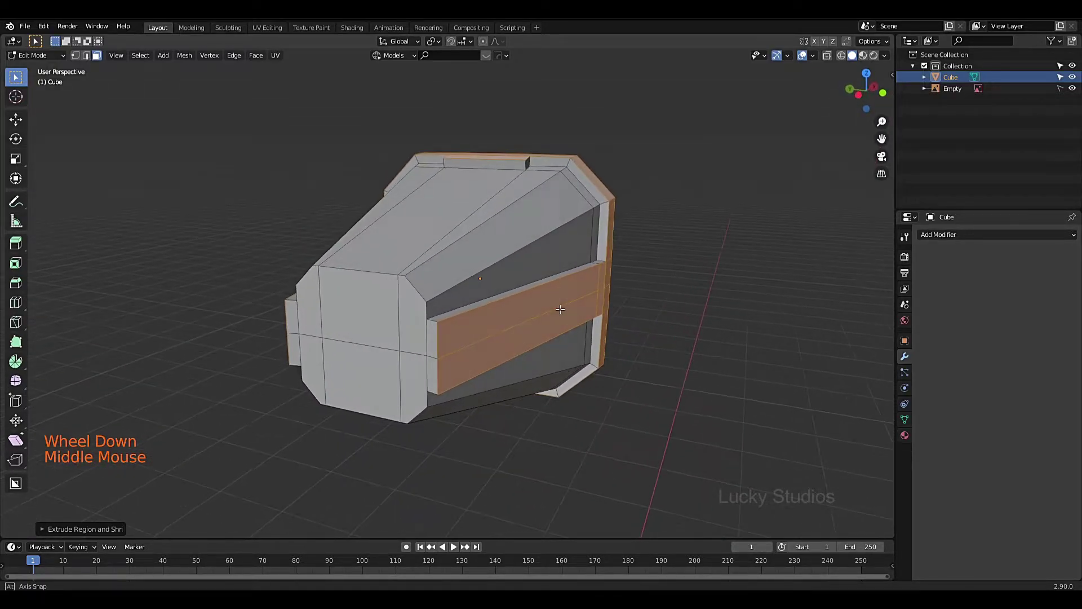
scroll("up", 3)
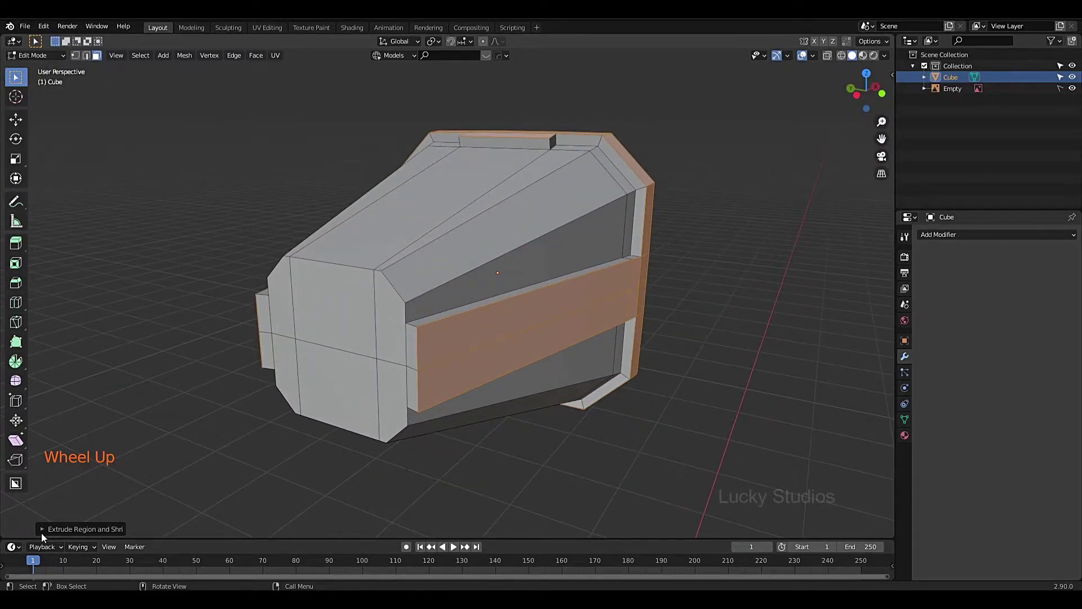
left_click(45, 535)
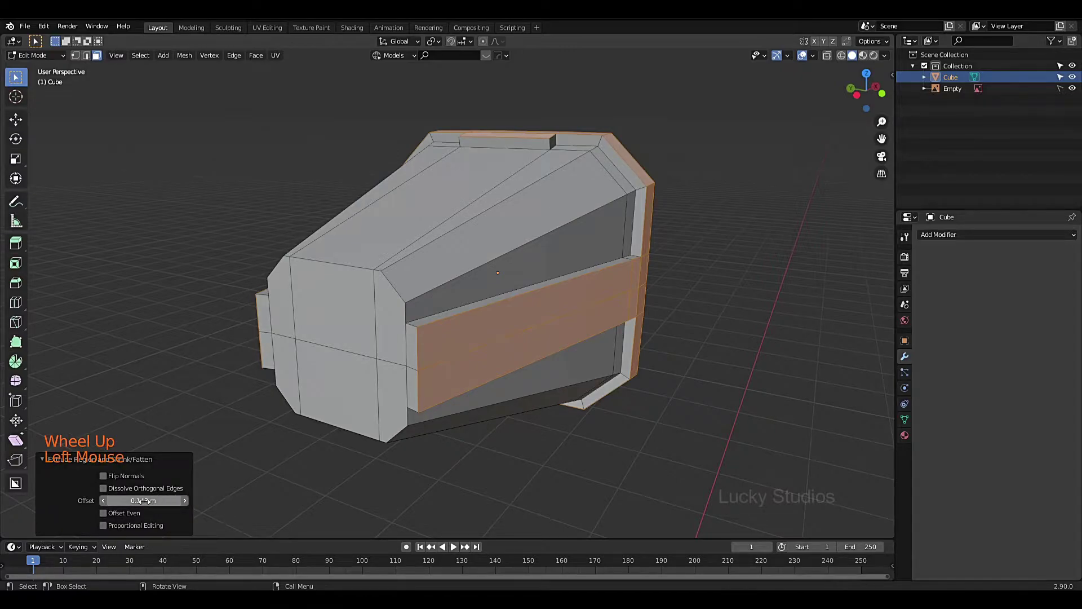
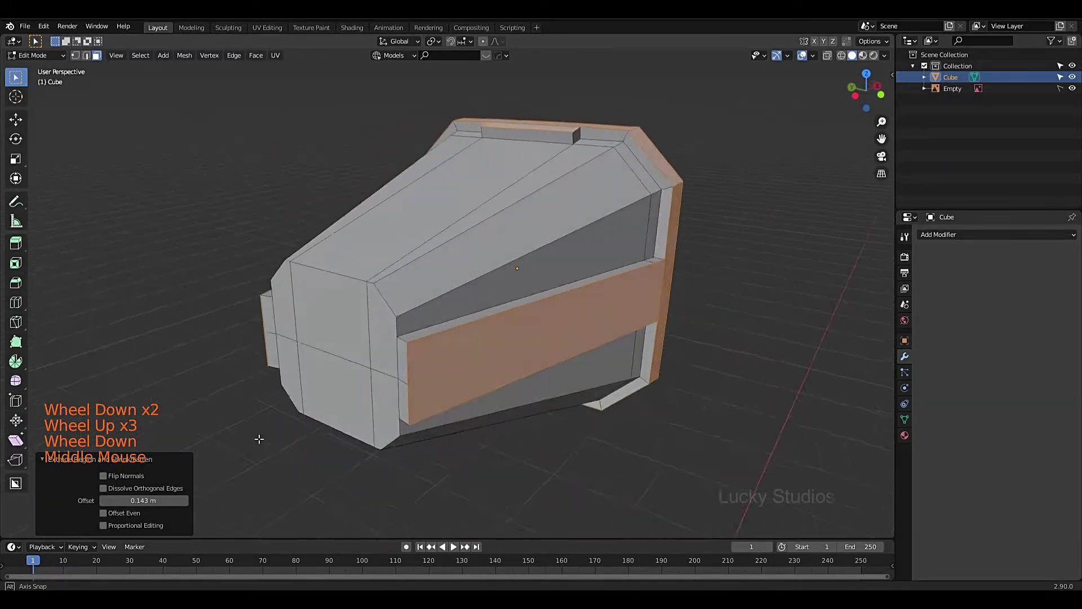
Step: Orbit the view to look at the axe head straight on from the front
scroll("down", 3)
scroll("up", 3)
scroll("down", 3)
middle_click(415, 378)
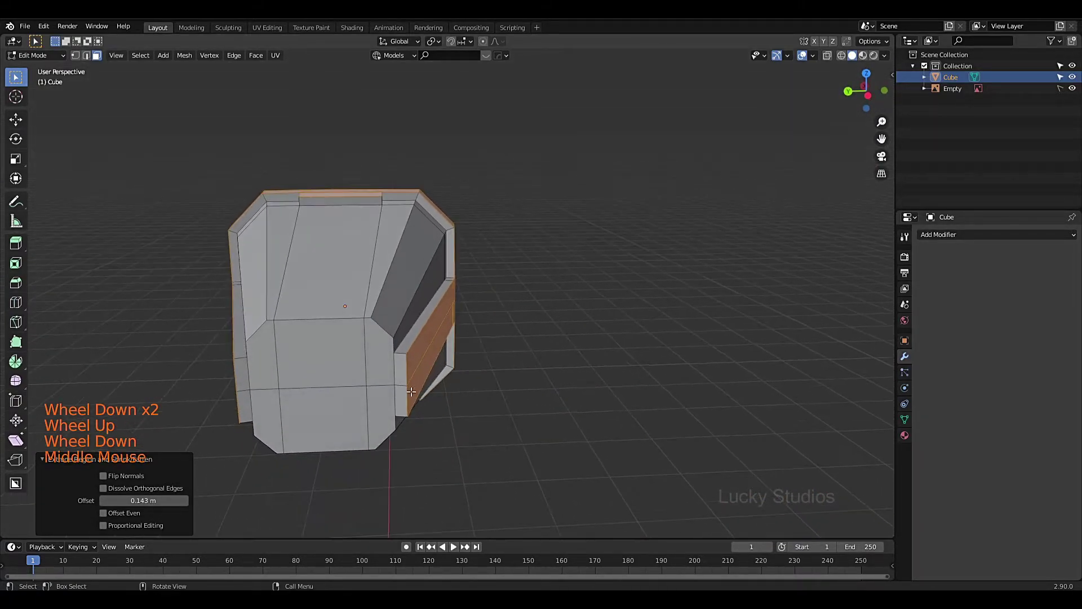
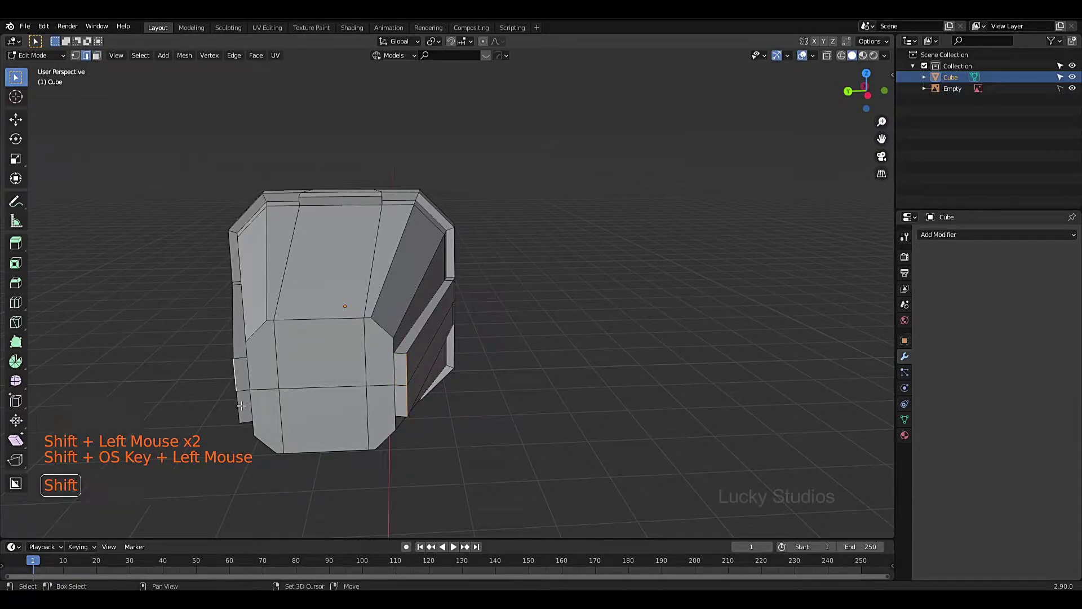
Step: Select the outer edge faces, scale them along Y, and grow the selection
left_click(241, 404)
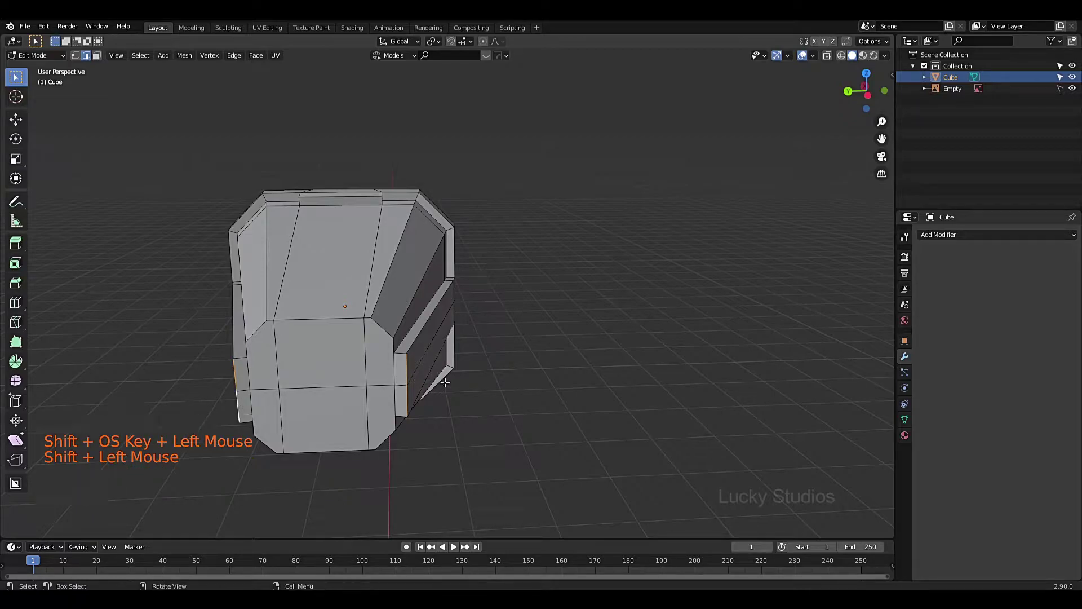
key("s")
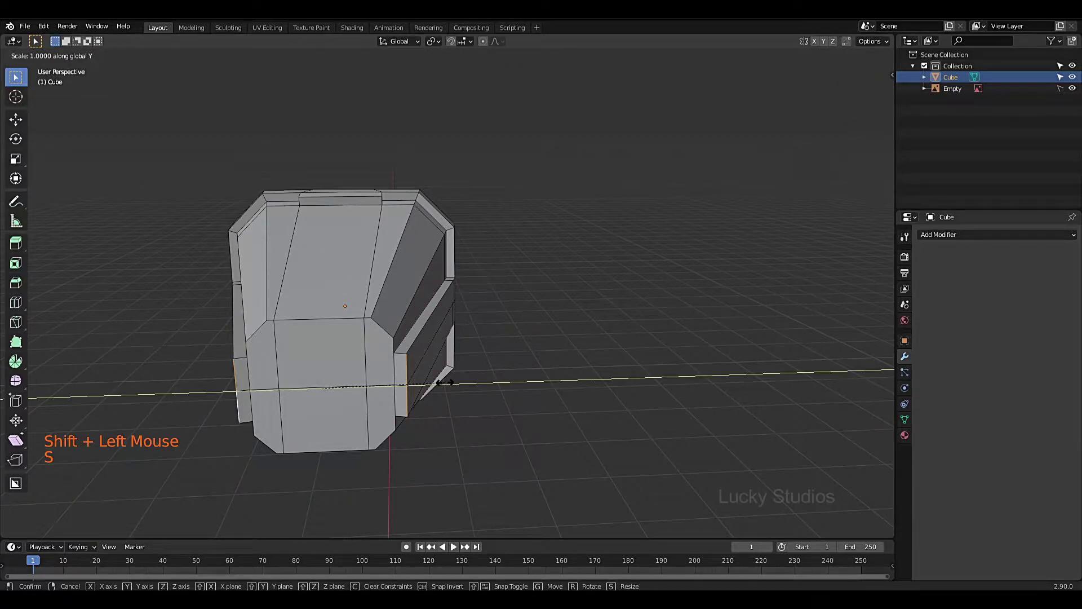
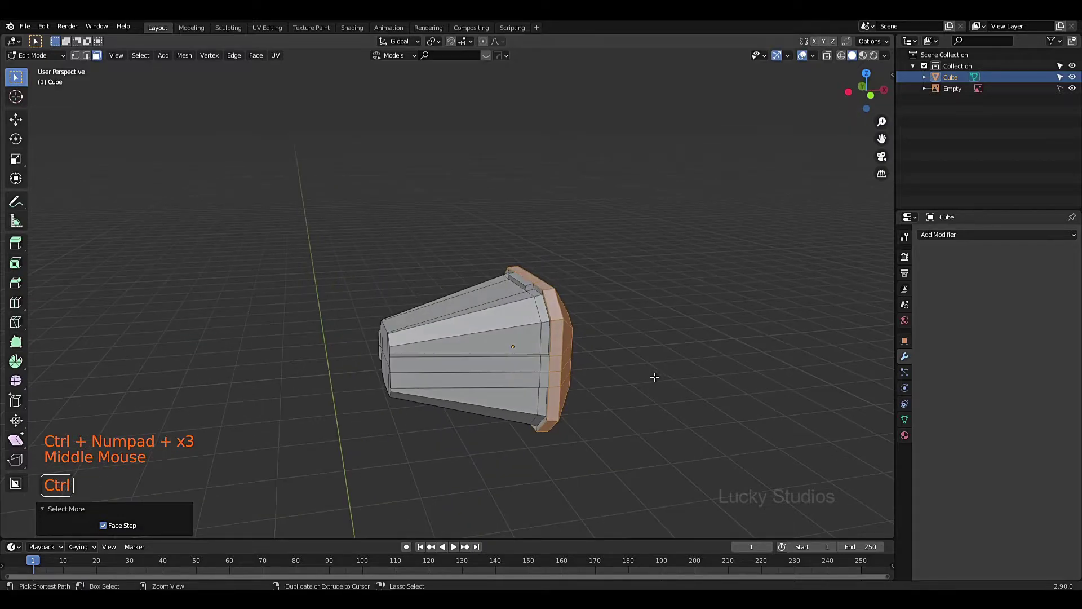
key("ctrl+KP_Add")
Step: Zoom in on the rim and band face selection
scroll("up", 3)
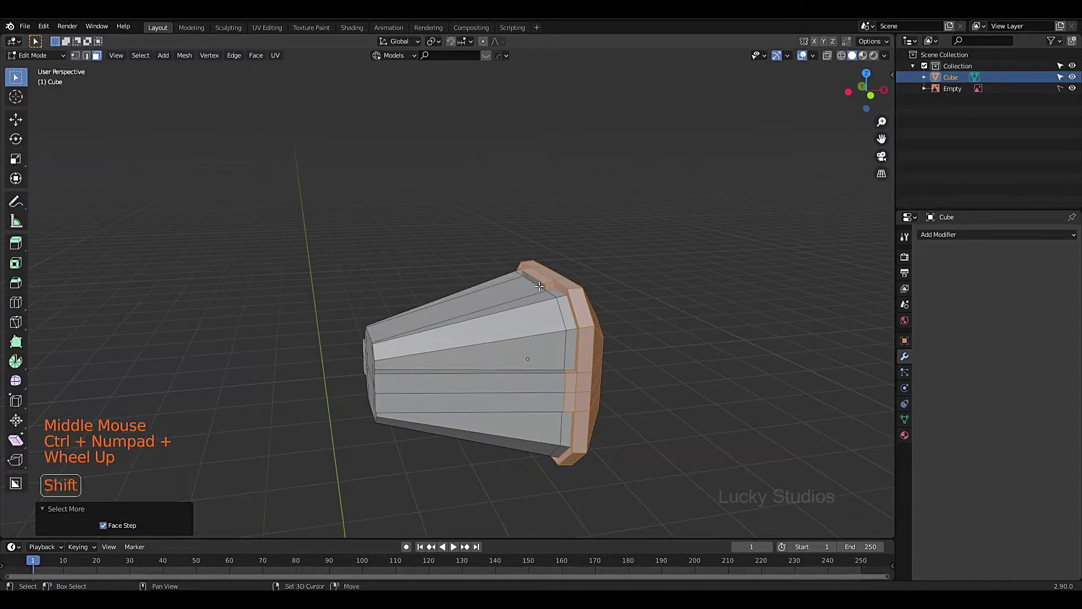
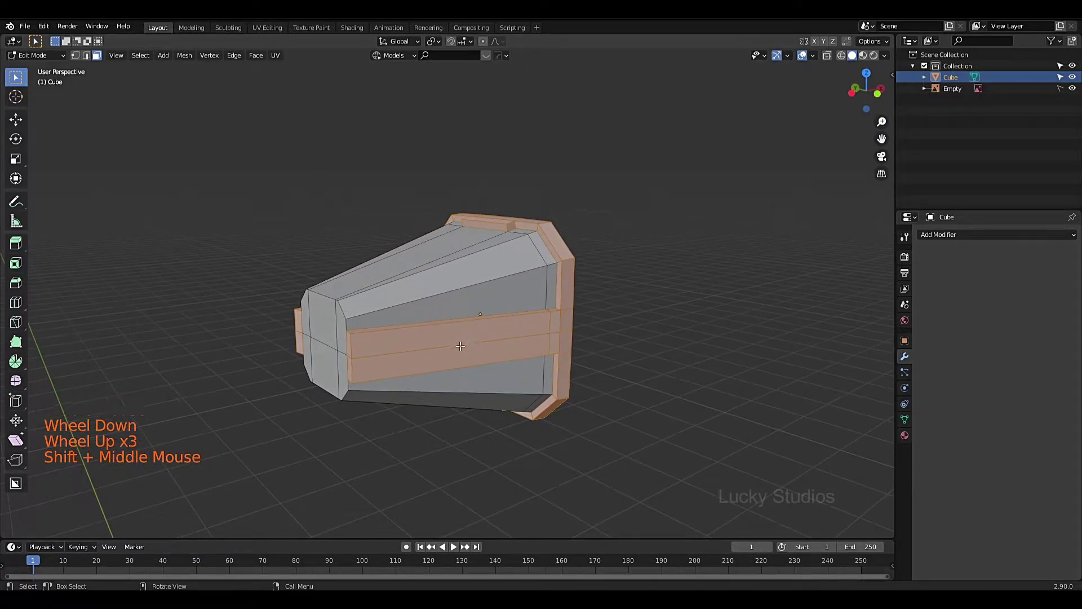
Step: Separate the rim and band faces into their own object and select Cube.001
key("p")
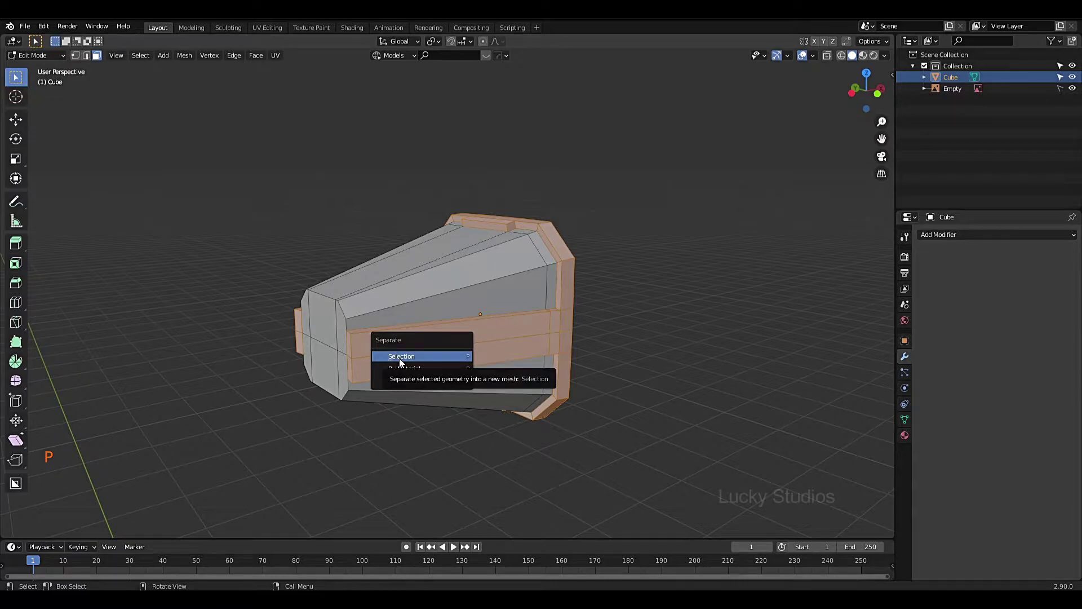
scroll("up", 3)
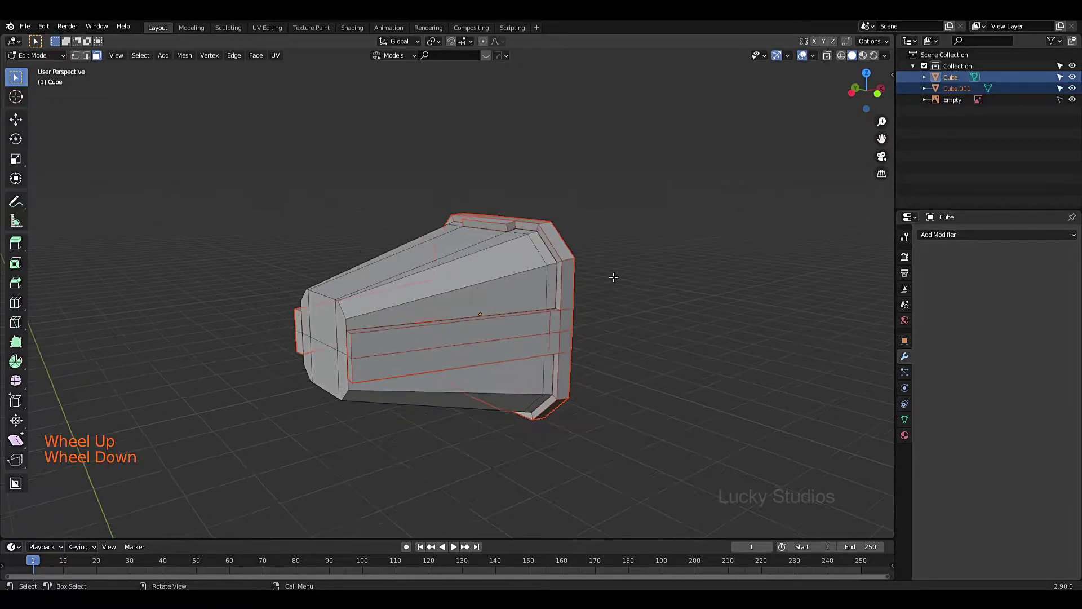
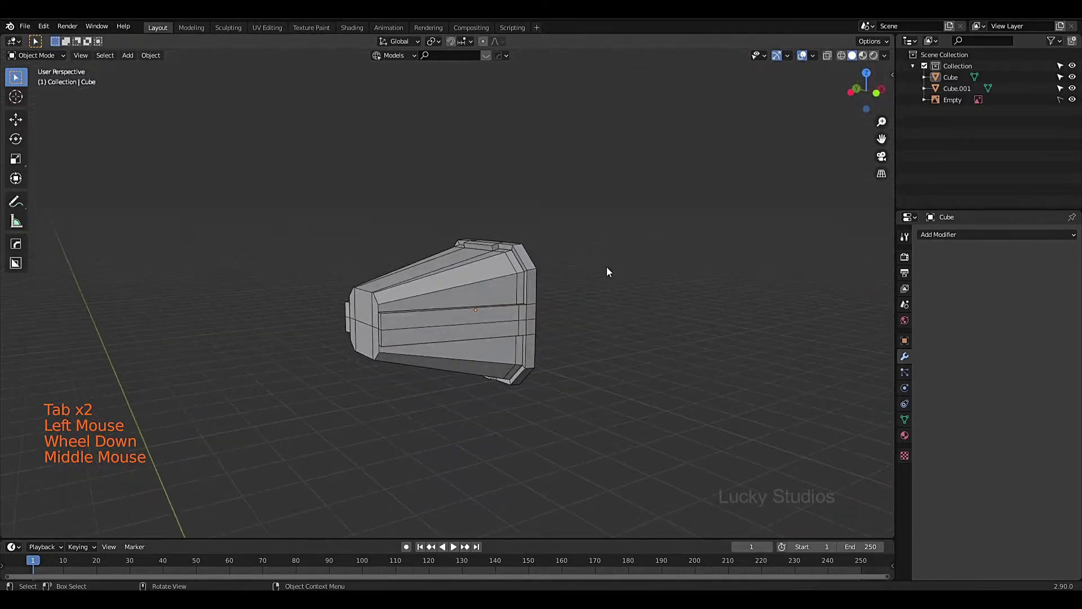
left_click(529, 262)
scroll("up", 3)
scroll("up", 3)
middle_click(580, 336)
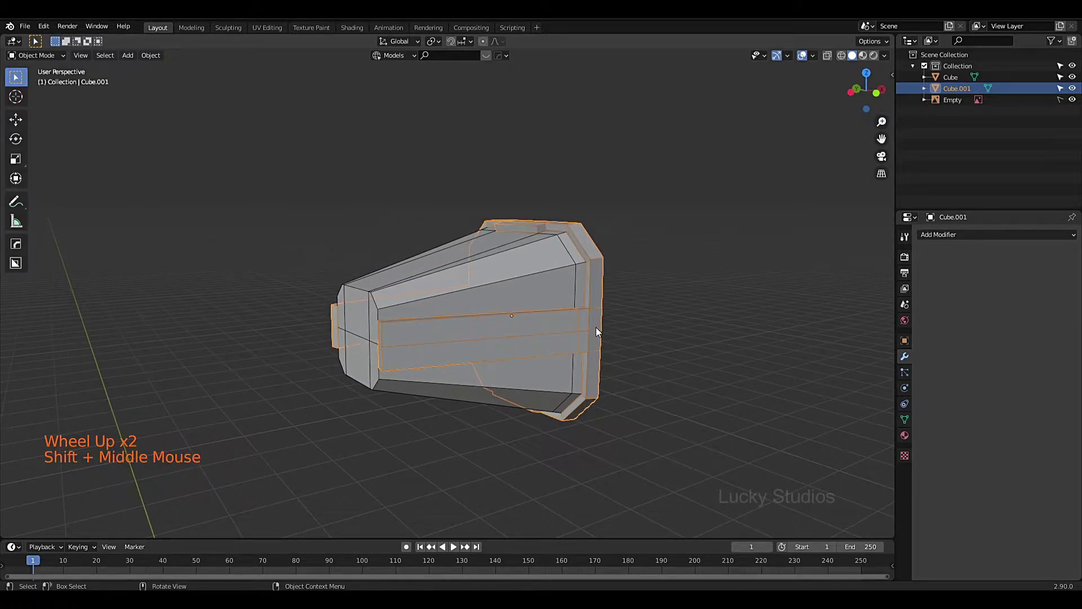
Step: Isolate Cube.001 in local view and orbit to inspect the band piece
key("KP_Divide")
scroll("down", 3)
scroll("up", 3)
middle_click(457, 274)
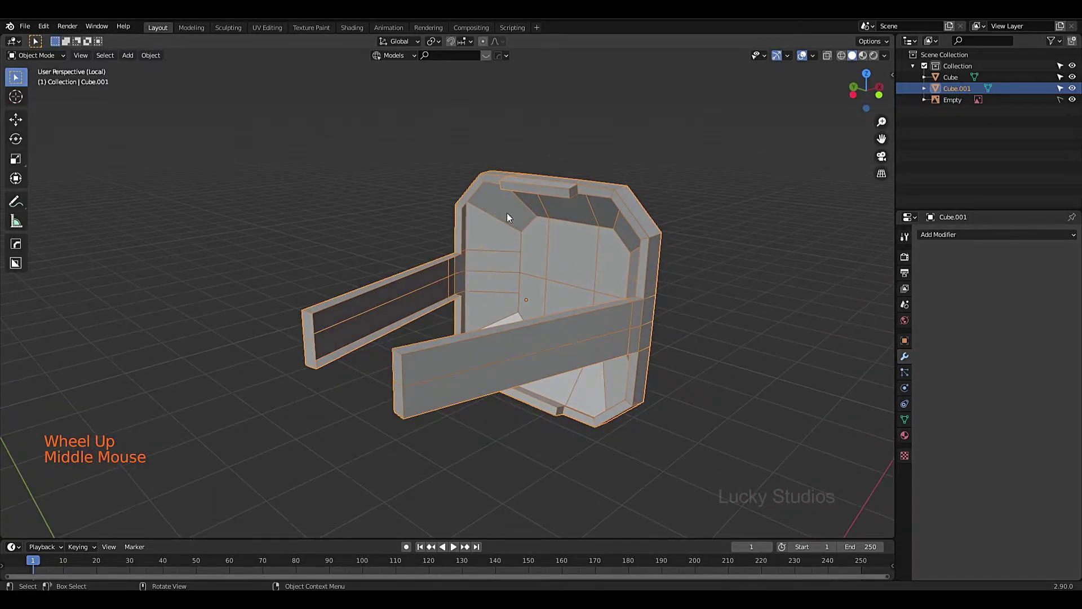
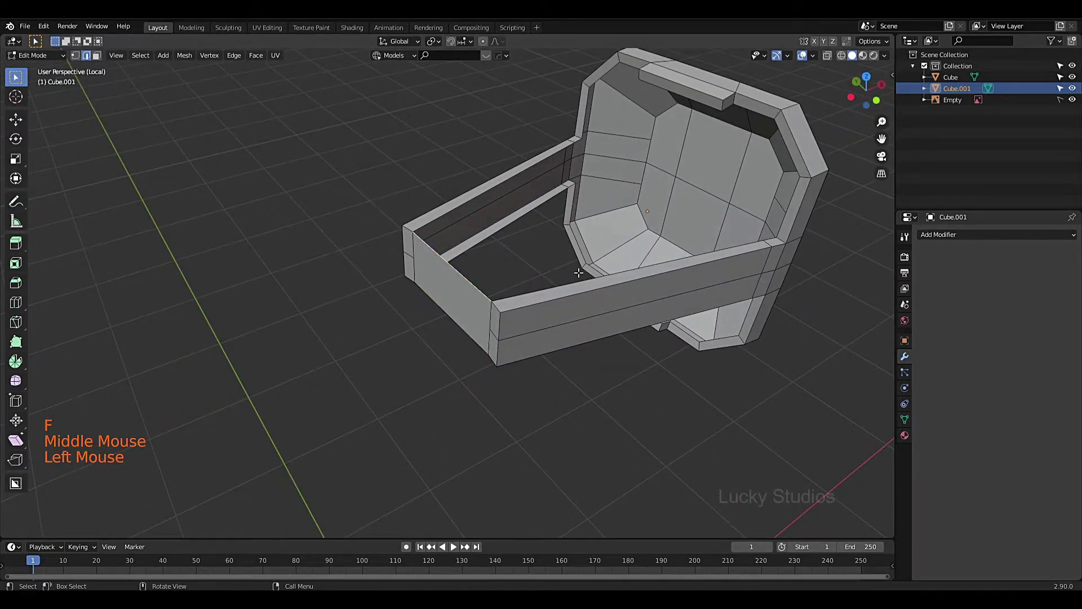
Step: Fill the open sides of the band piece with new faces, orbiting to check each
key("f")
key("f")
middle_click(715, 183)
middle_click(599, 282)
scroll("up", 3)
key("f")
Step: Select the lower inner faces of Cube.001 for further editing
scroll("up", 3)
middle_click(646, 119)
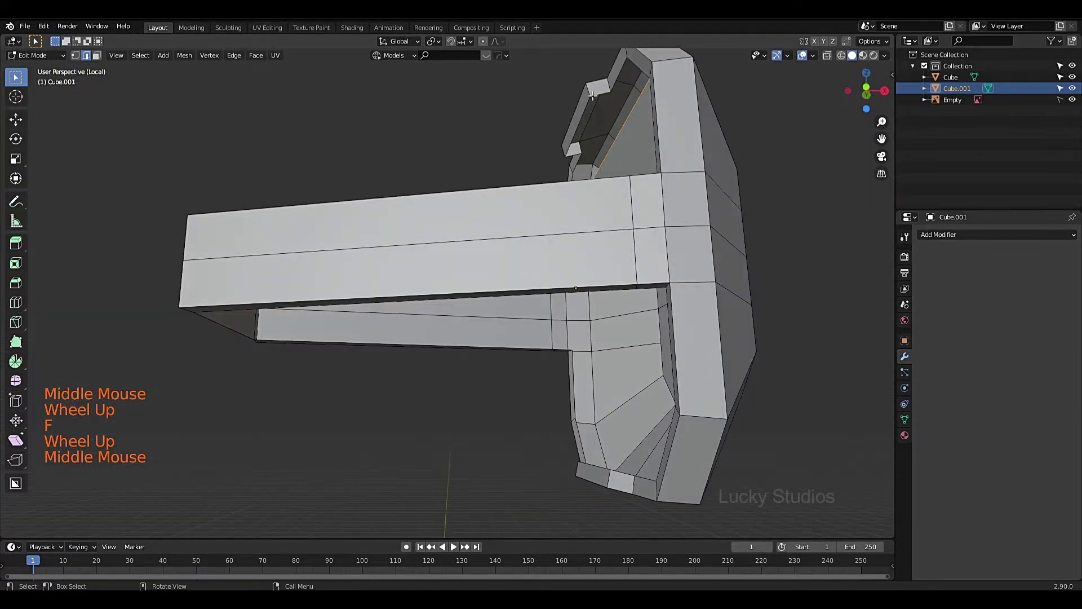
left_click(596, 96)
left_click(594, 91)
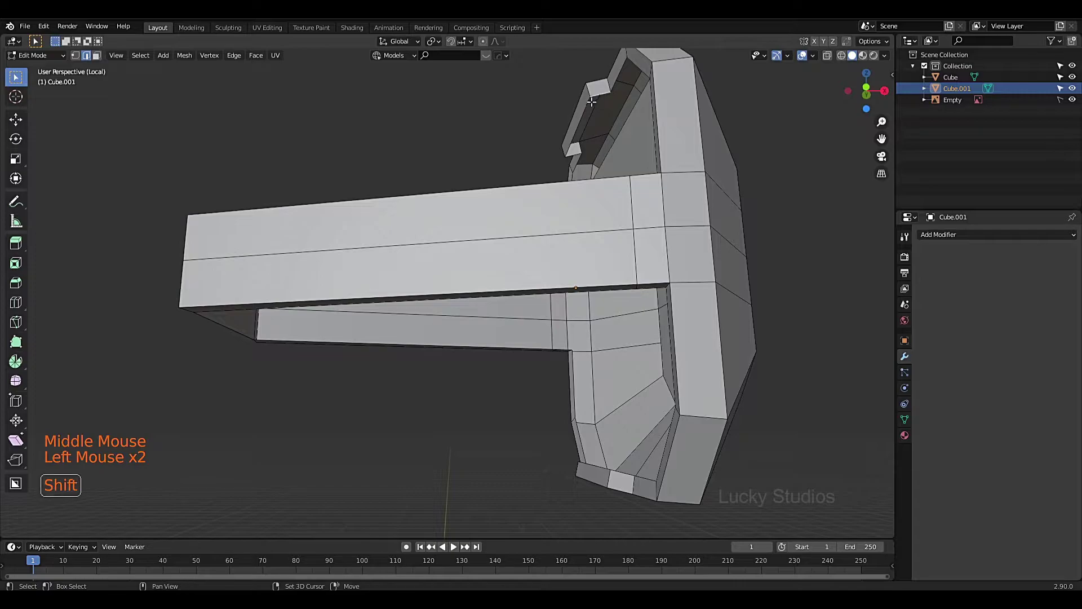
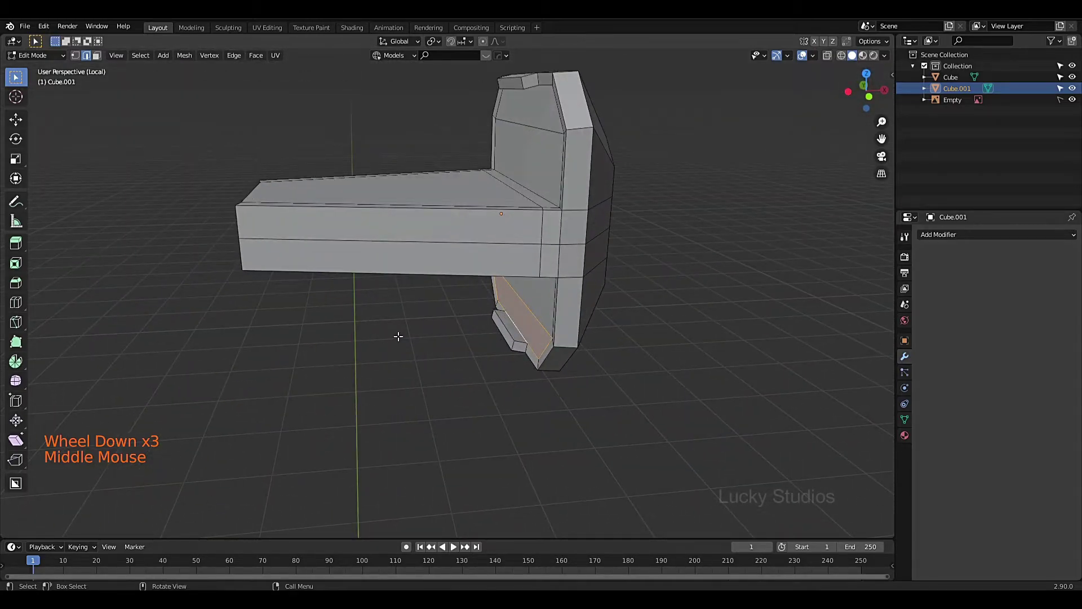
Step: Exit local view, return to Object Mode, select the main axe head and start moving it
key("KP_Divide")
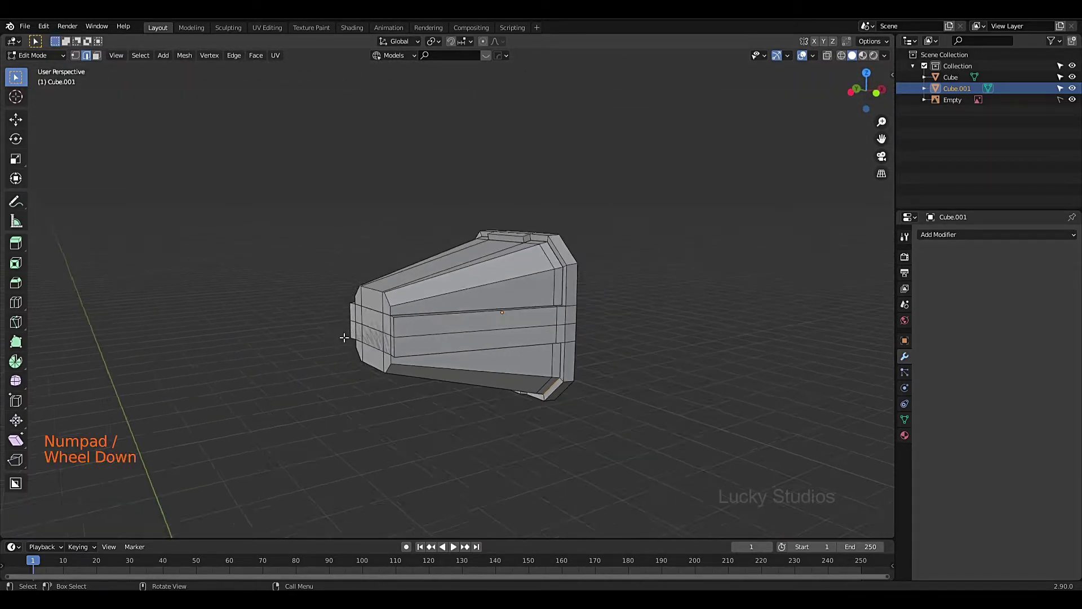
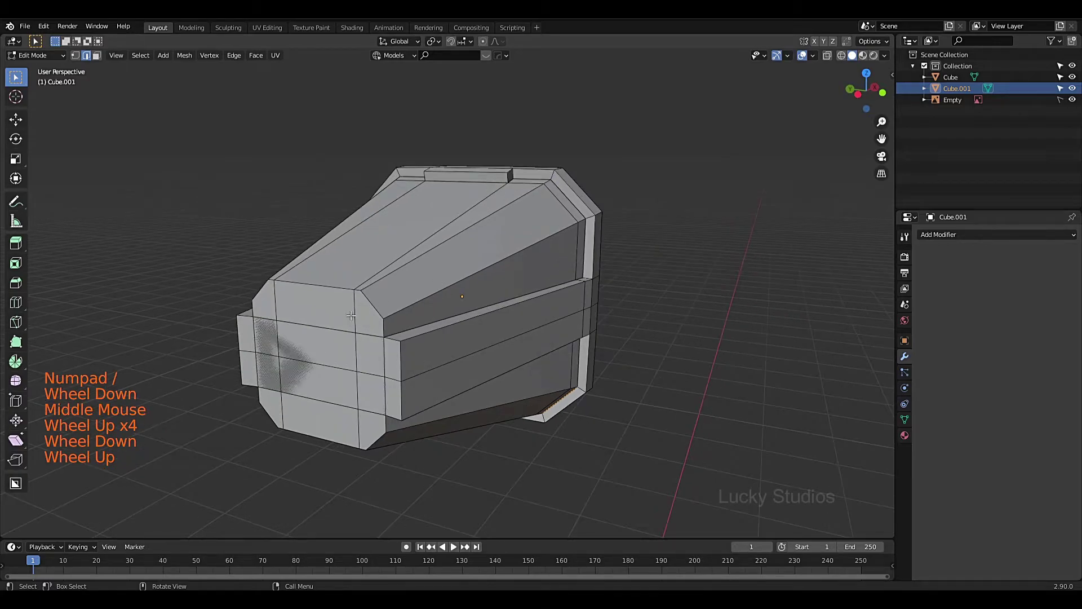
scroll("down", 3)
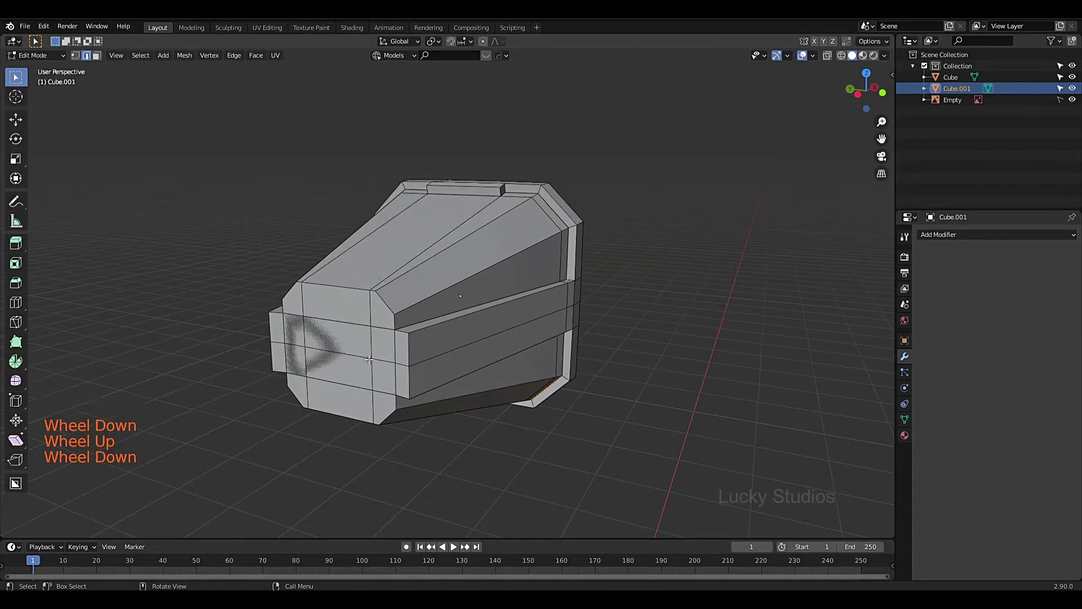
key("Tab")
left_click(427, 284)
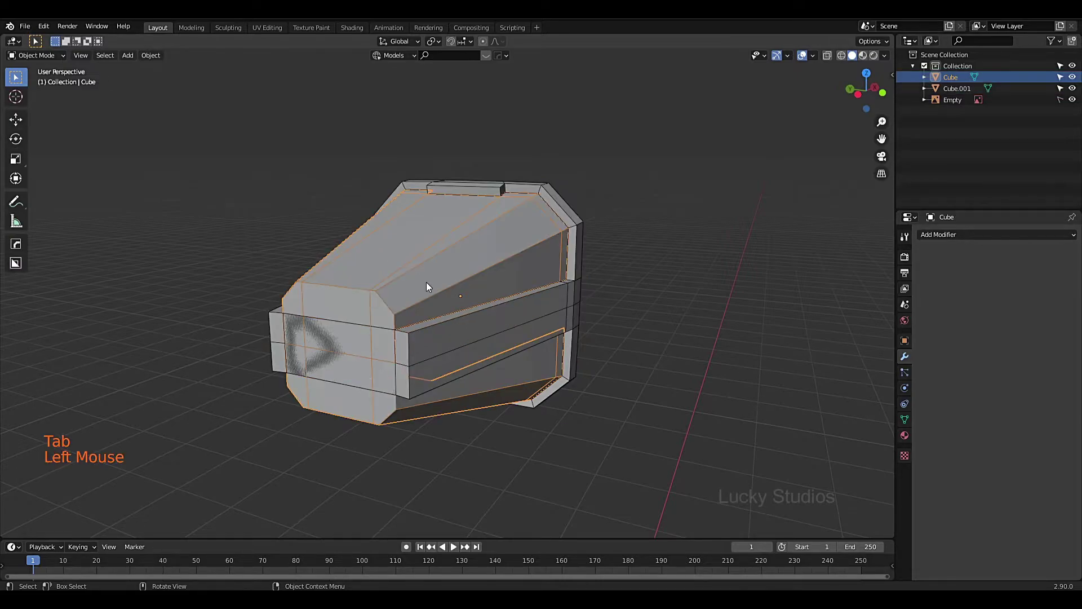
key("g")
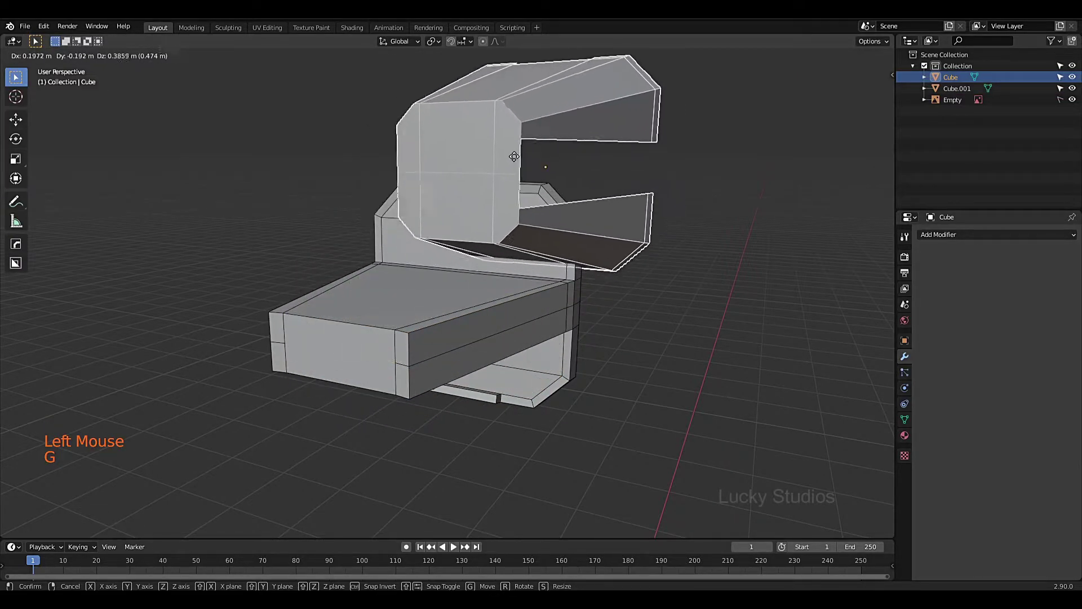
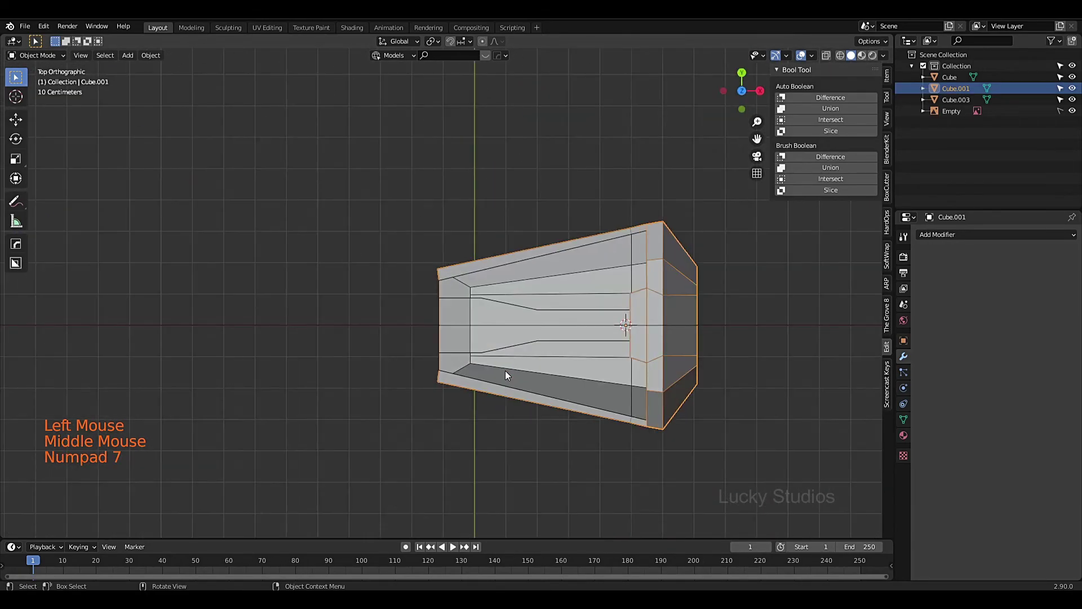
Step: Frame Cube.001 from the top, panning and zooming along the band's left end
scroll("up", 3)
scroll("down", 3)
left_click(328, 291)
left_click(411, 216)
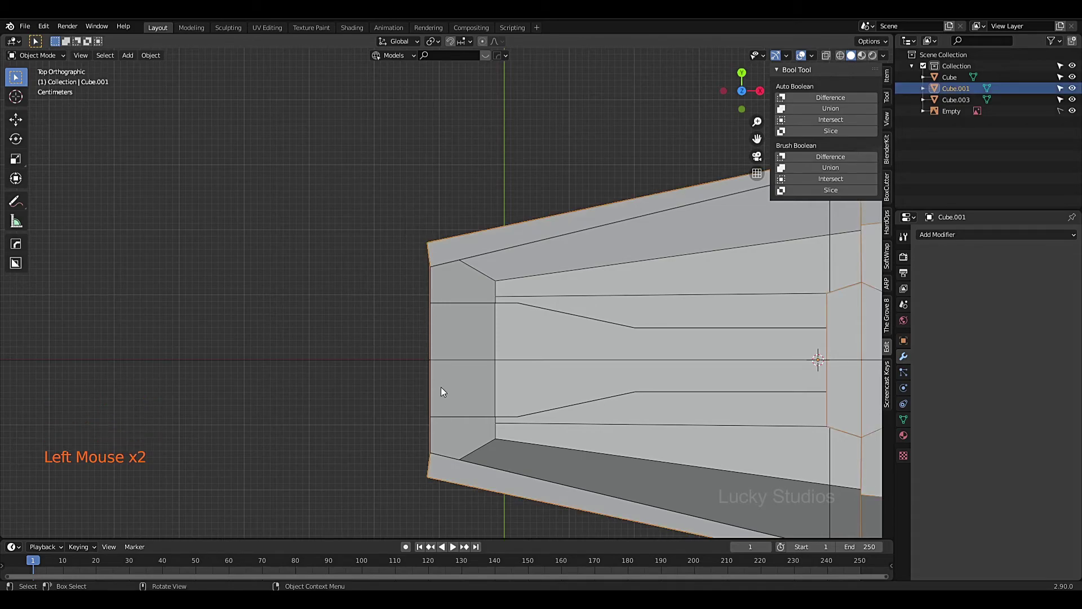
scroll("down", 3)
middle_click(416, 404)
scroll("down", 3)
middle_click(408, 359)
key("KP_7")
middle_click(492, 331)
scroll("down", 3)
middle_click(487, 311)
key("Tab")
middle_click(476, 338)
key("KP_7")
scroll("up", 3)
middle_click(473, 330)
Step: Deselect and reselect the band object so it is the active target for the cut
left_click(455, 143)
left_click(376, 286)
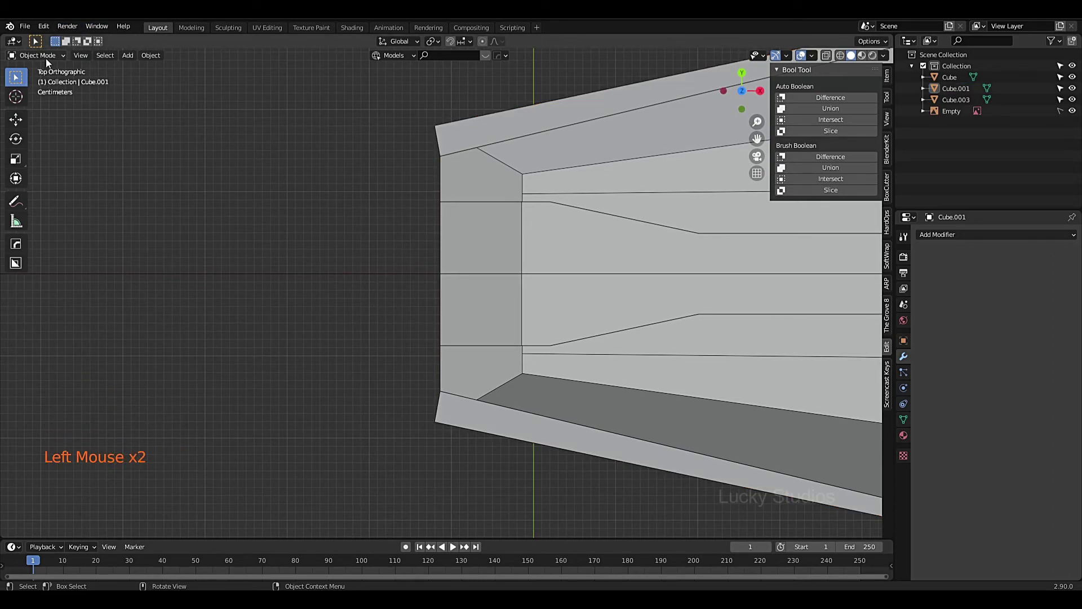
left_click(464, 144)
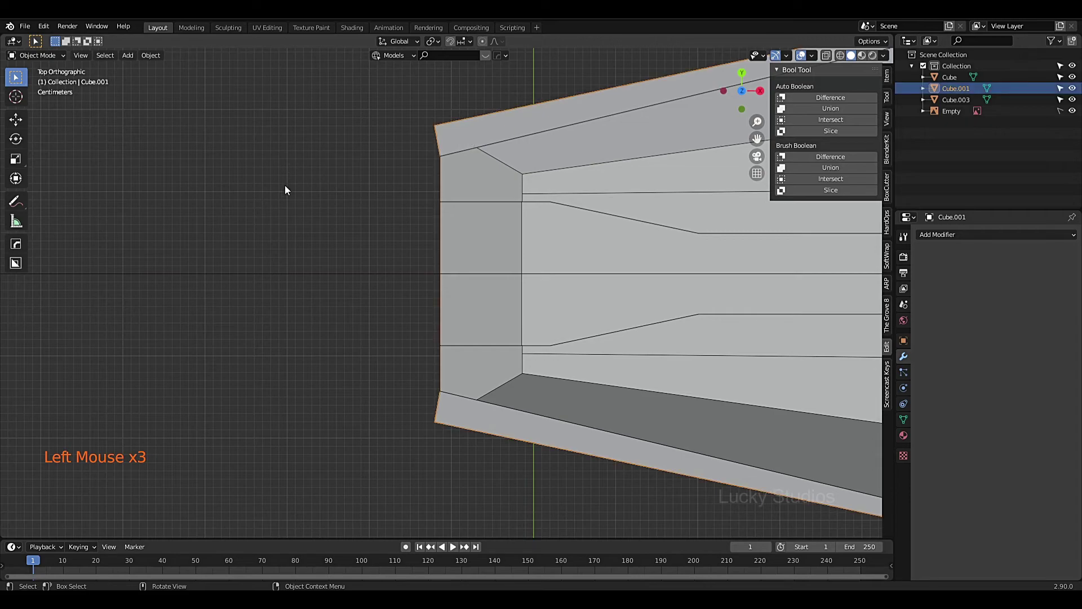
Step: Run the Ctrl+Shift+X rectangle Difference cut, notching the band's end, then enter Edit Mode on Cube.001
key("ctrl+shift+x")
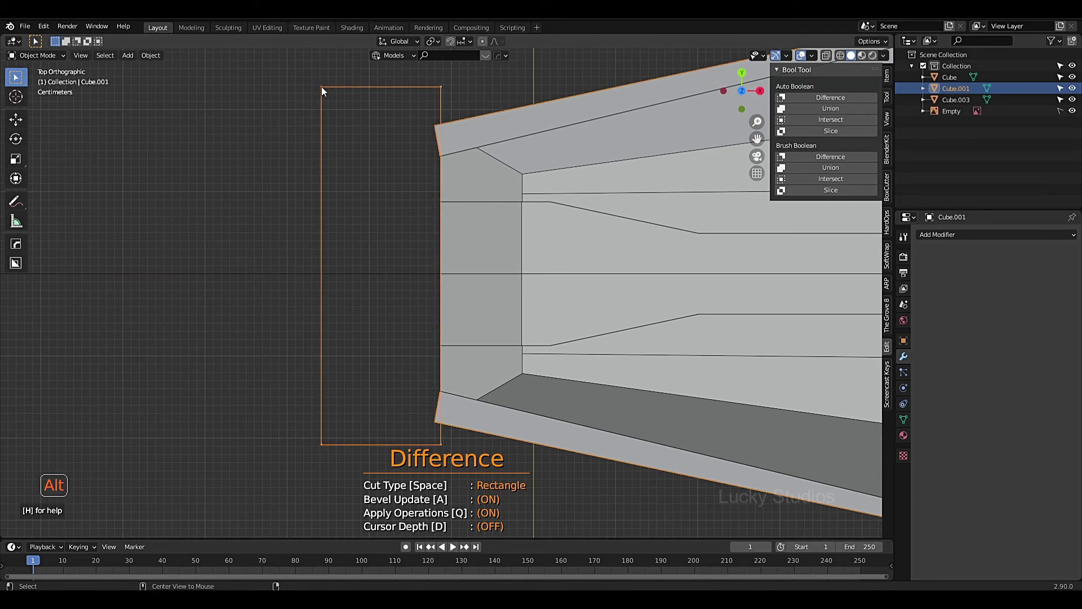
scroll("down", 3)
middle_click(371, 238)
scroll("up", 3)
scroll("down", 3)
middle_click(457, 160)
scroll("down", 3)
middle_click(570, 241)
middle_click(446, 269)
scroll("up", 3)
middle_click(548, 230)
middle_click(388, 322)
key("Tab")
Step: Switch to Front Orthographic view and zoom to frame the band over the Stormbreaker reference
middle_click(417, 368)
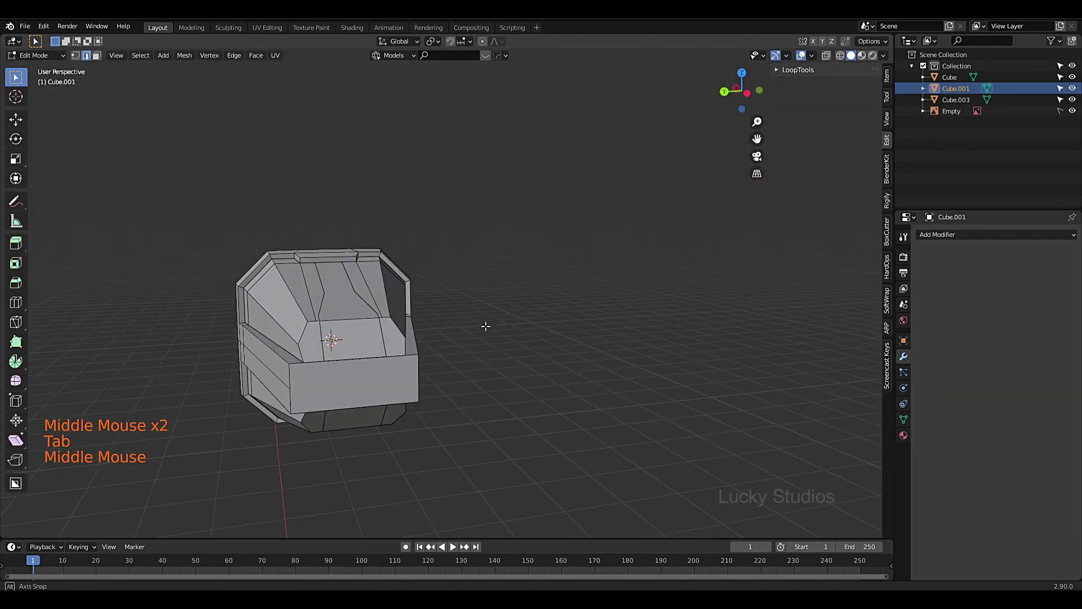
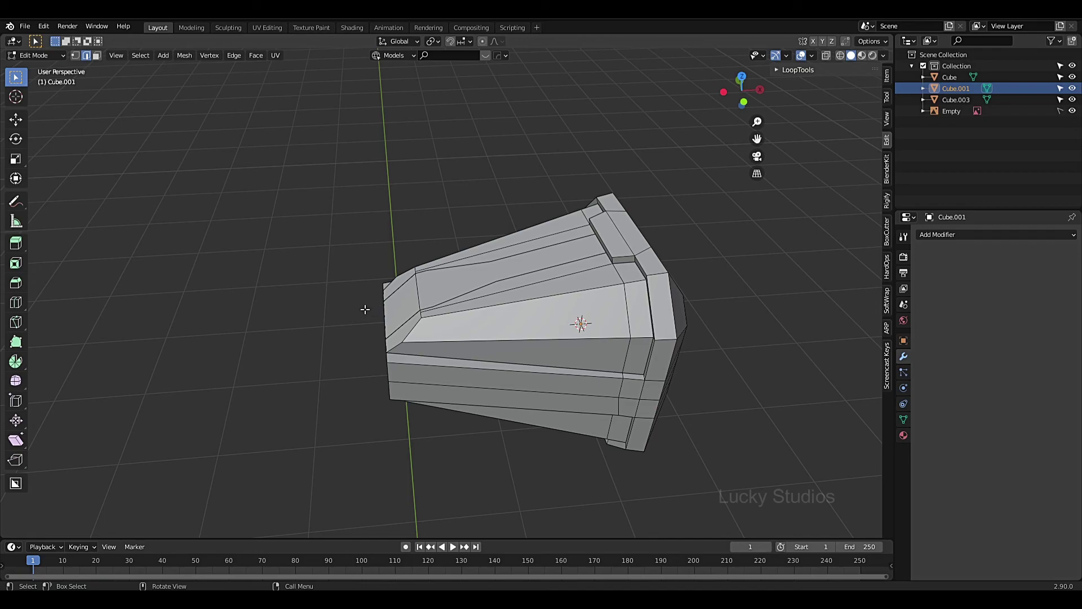
key("KP_1")
scroll("up", 3)
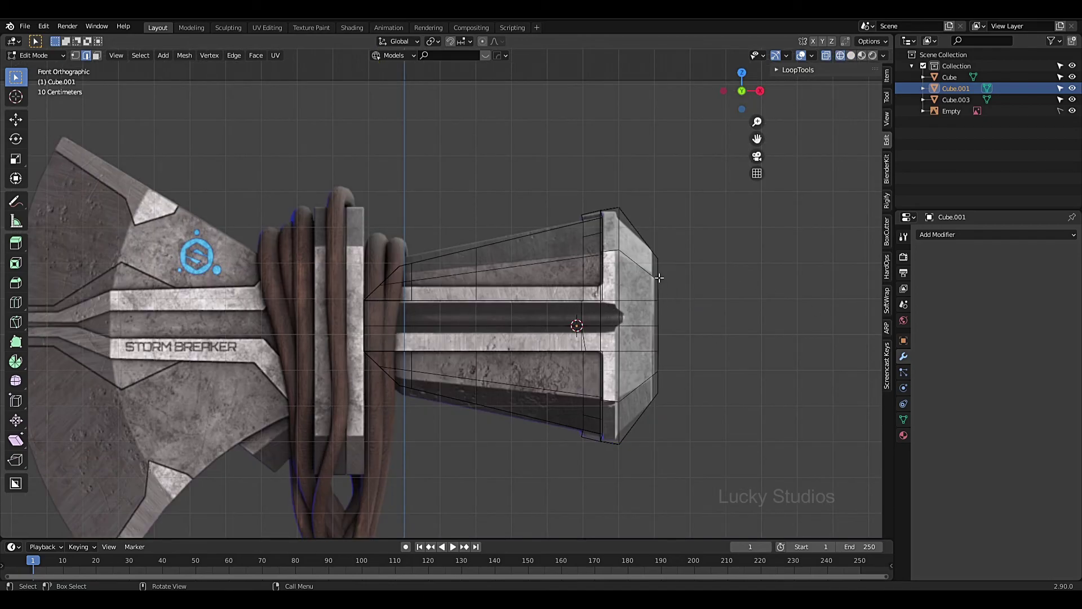